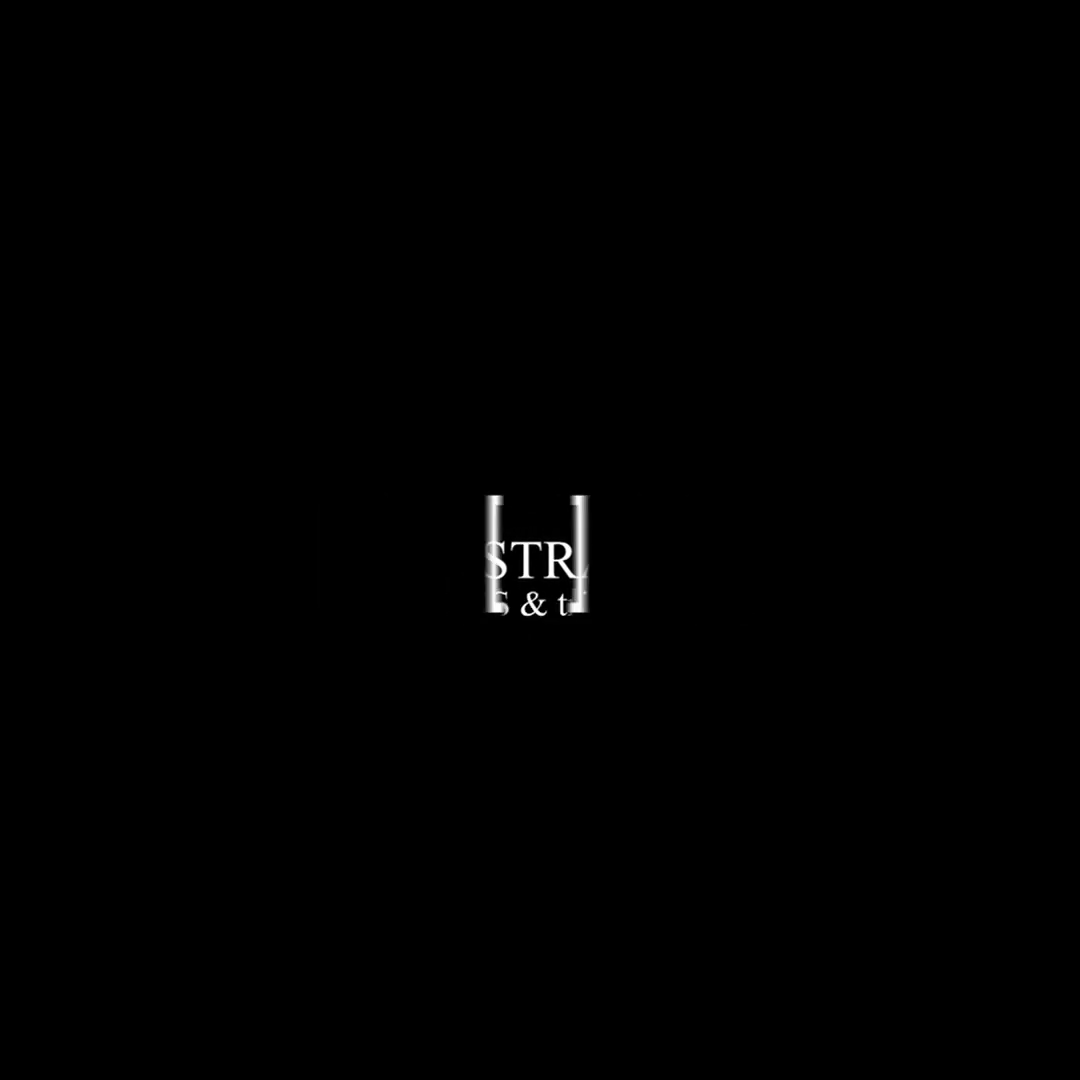
Create a new blank 1080 × 1080 px document for the café post
key(ctrl+n)
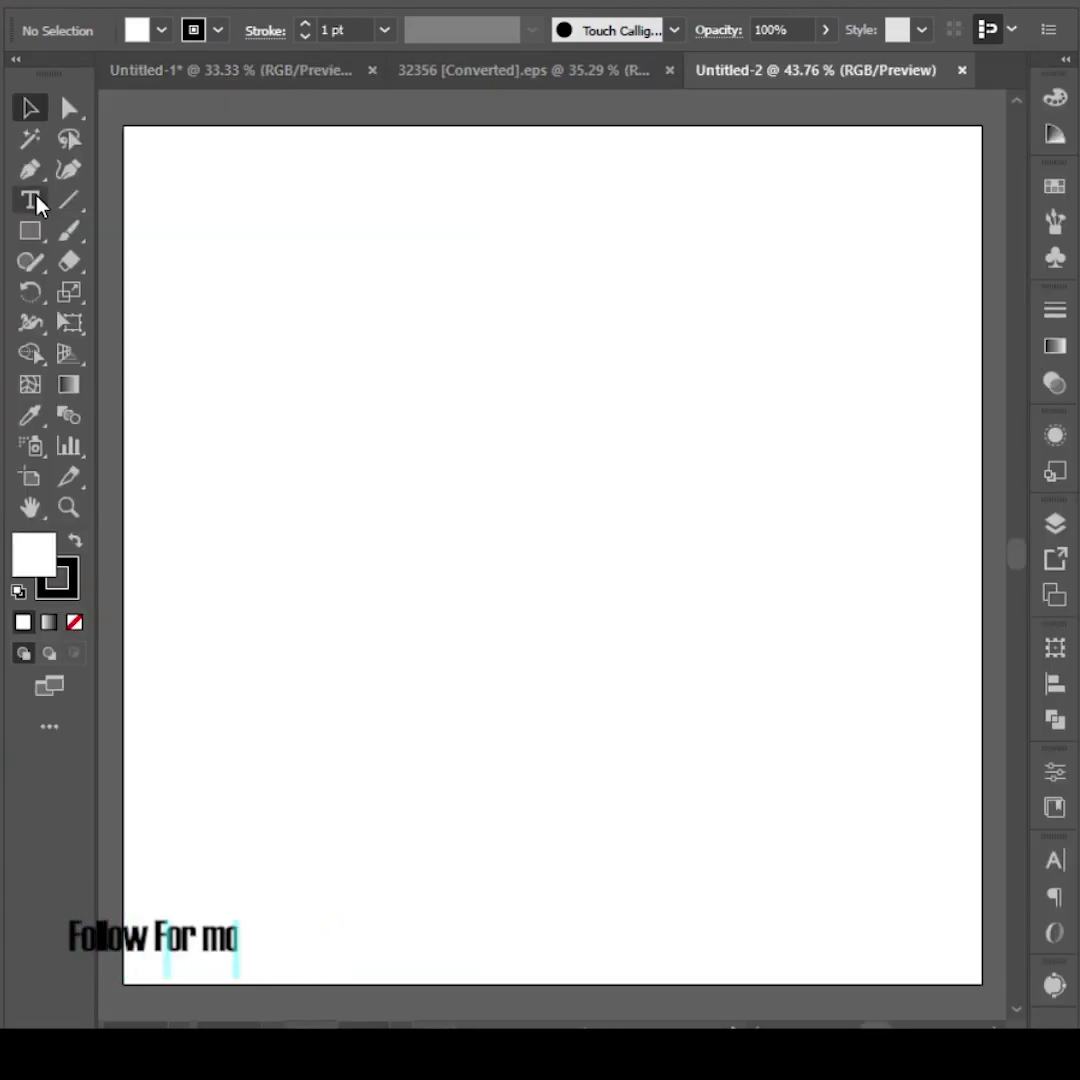
Add the Bengali headline 'আভিজাত্যের শীর্ষে ক্যাফে পাবনা' and bring the coffee photo onto the artboard
text(আভিজাত্যের শীর্ষে ক্যাফে পাবনা)
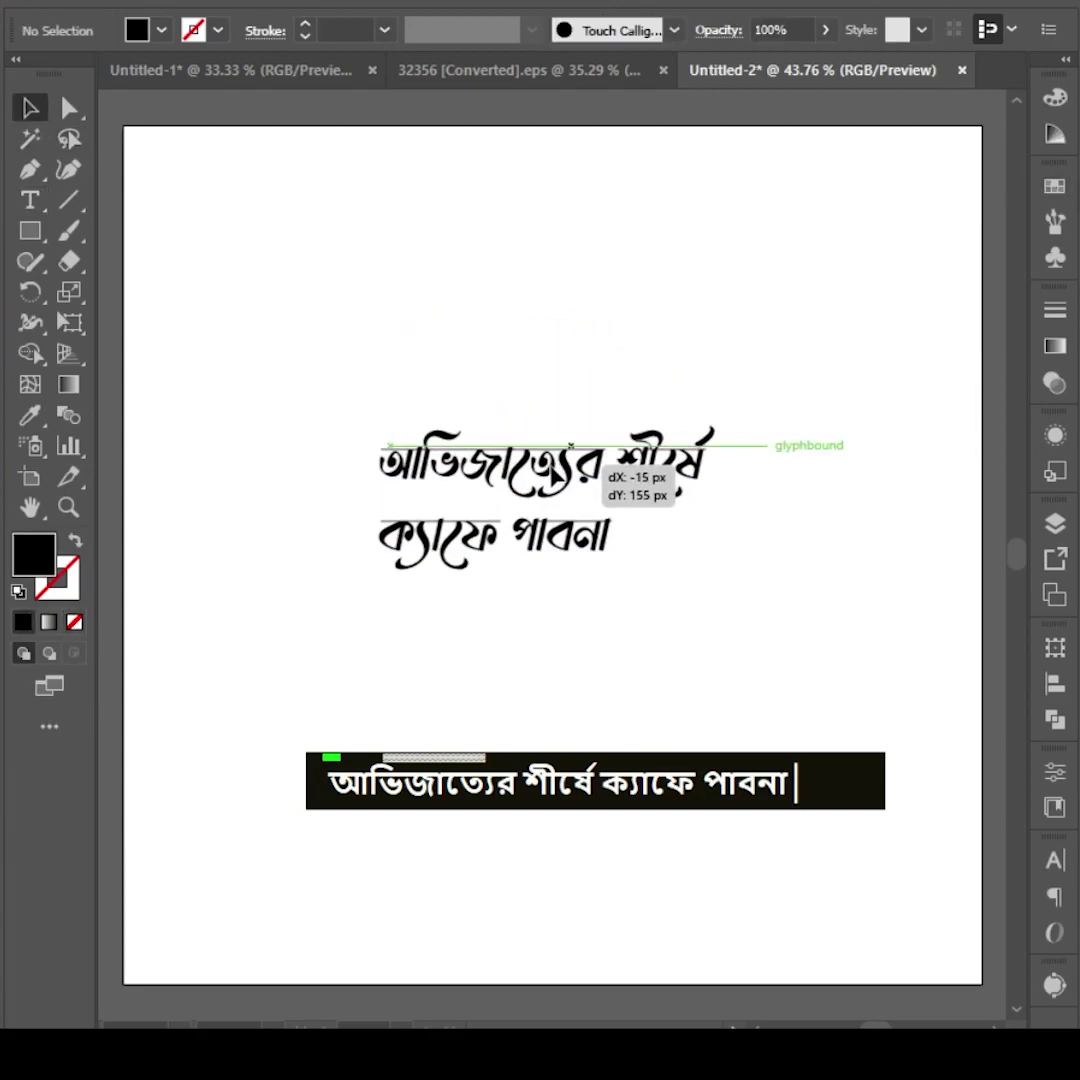
key(Escape)
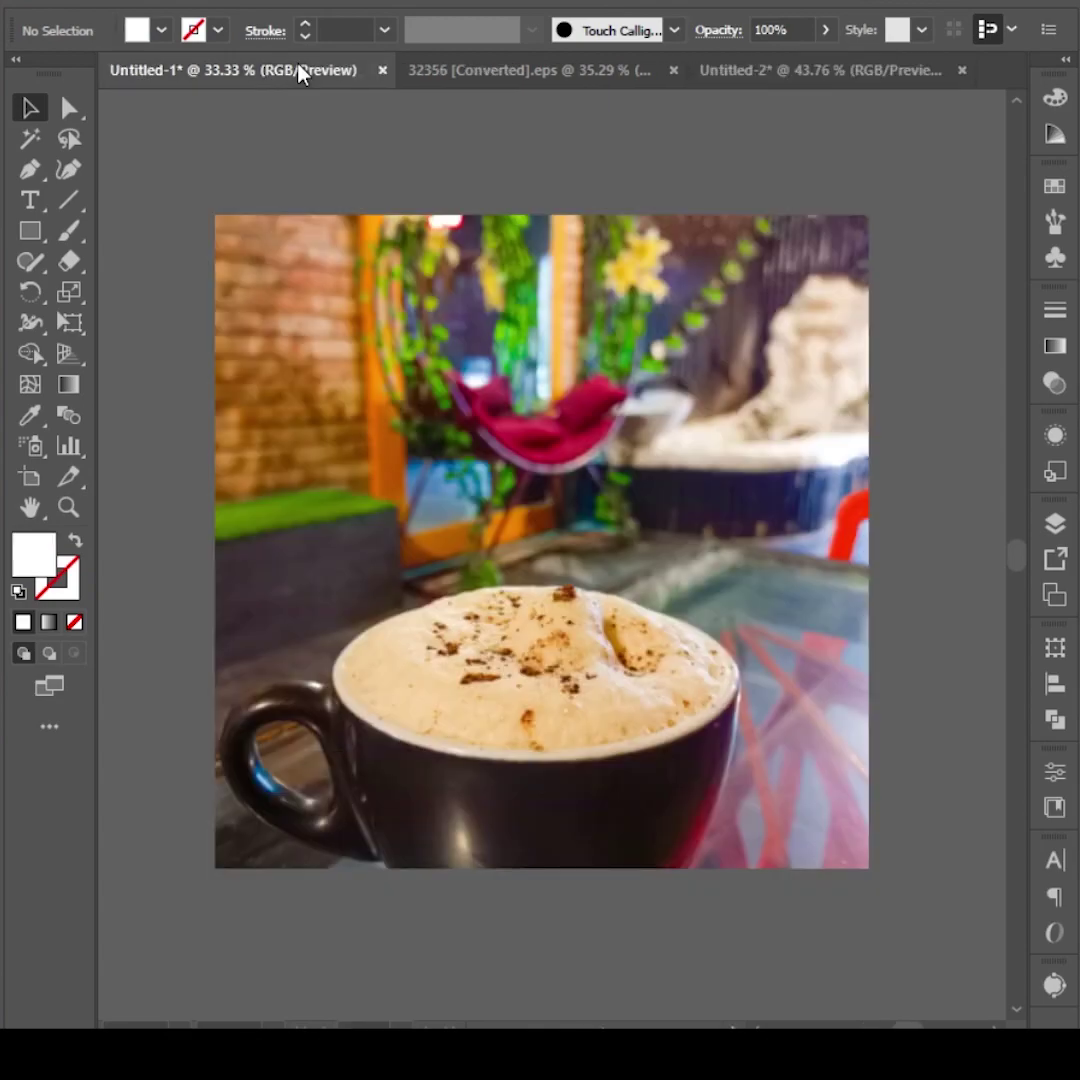
key(ctrl+x)
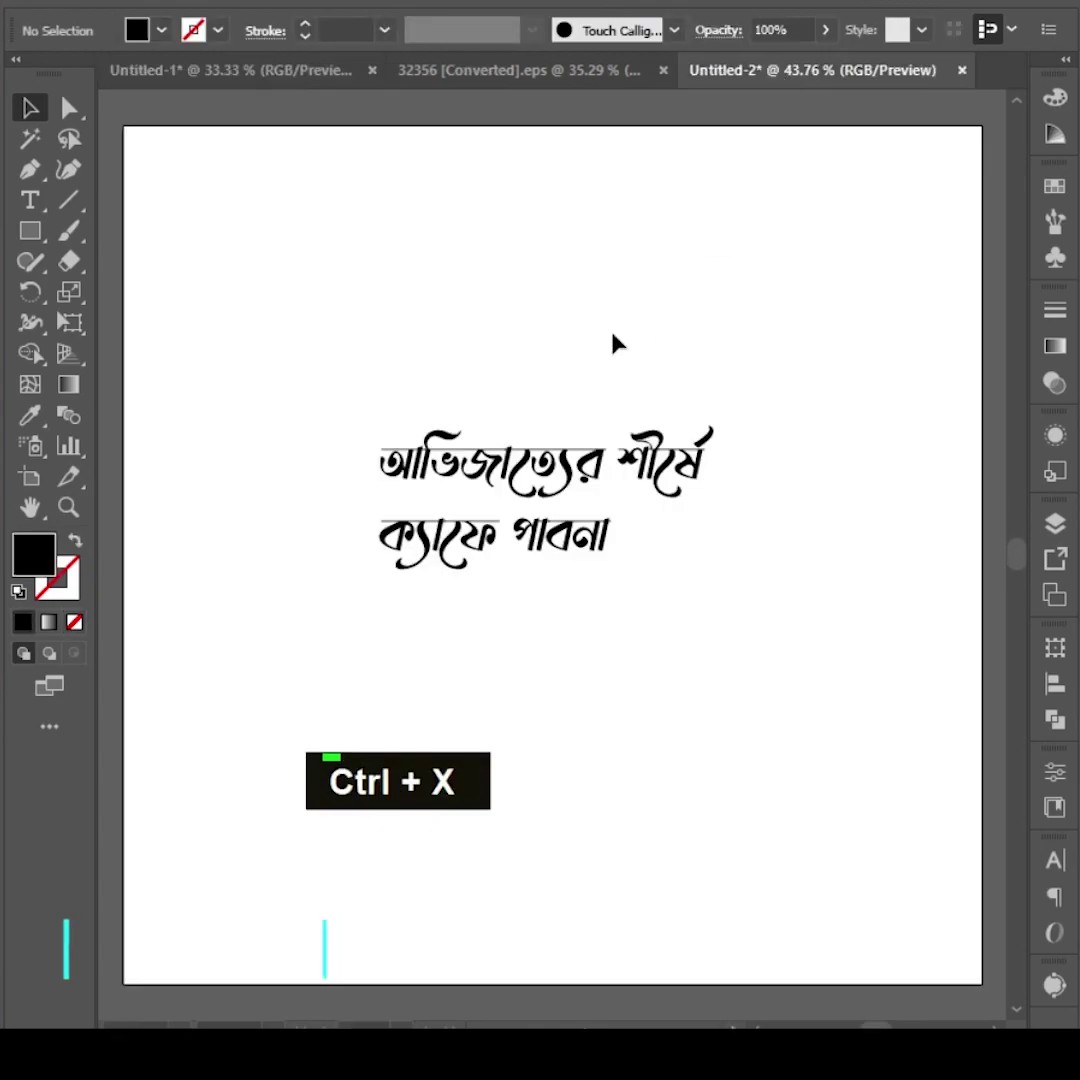
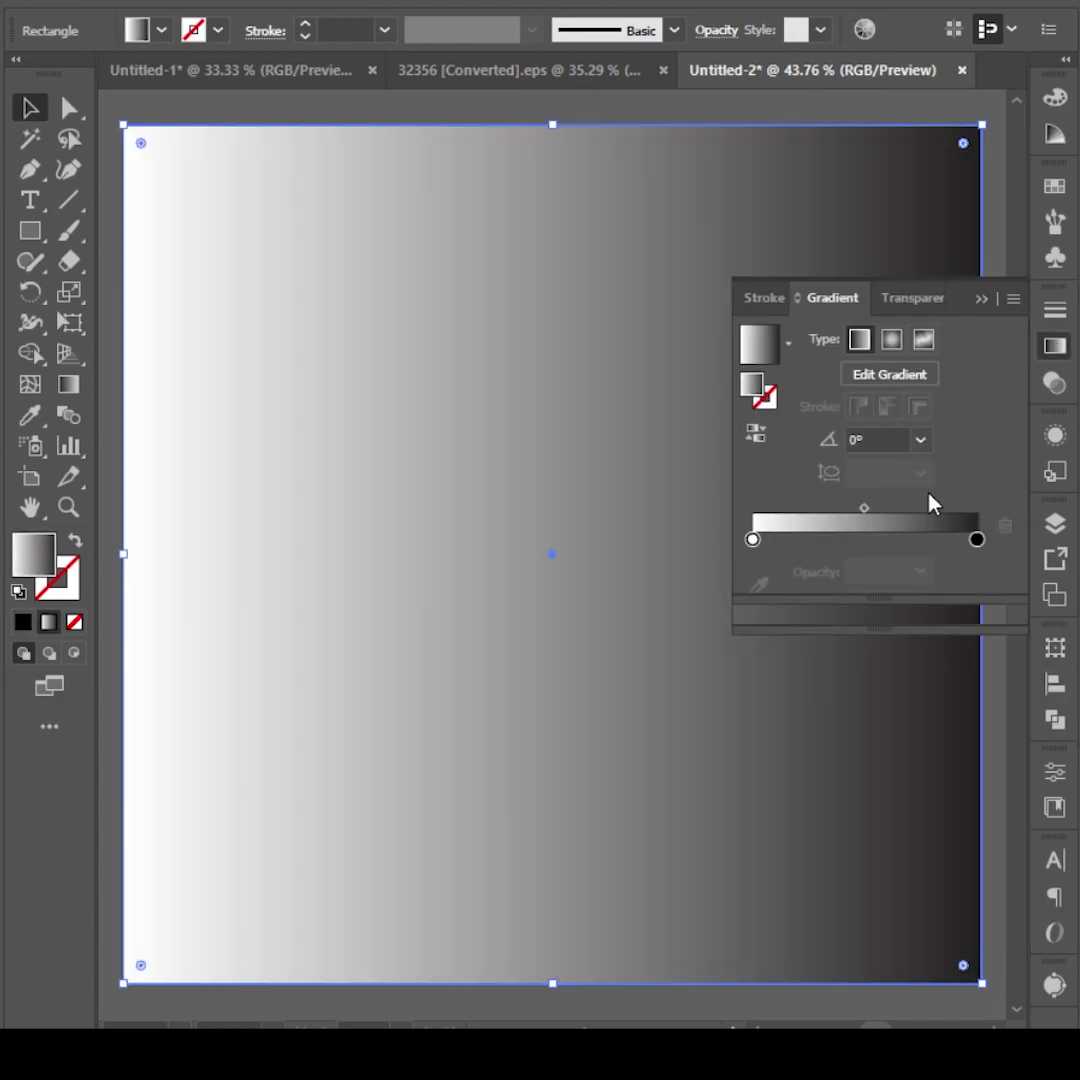
Set the overlay's gradient stops to brown, one fading to 0% opacity
double_click(979, 548)
key(ctrl+z)
key(ctrl+z)
double_click(984, 549)
double_click(761, 544)
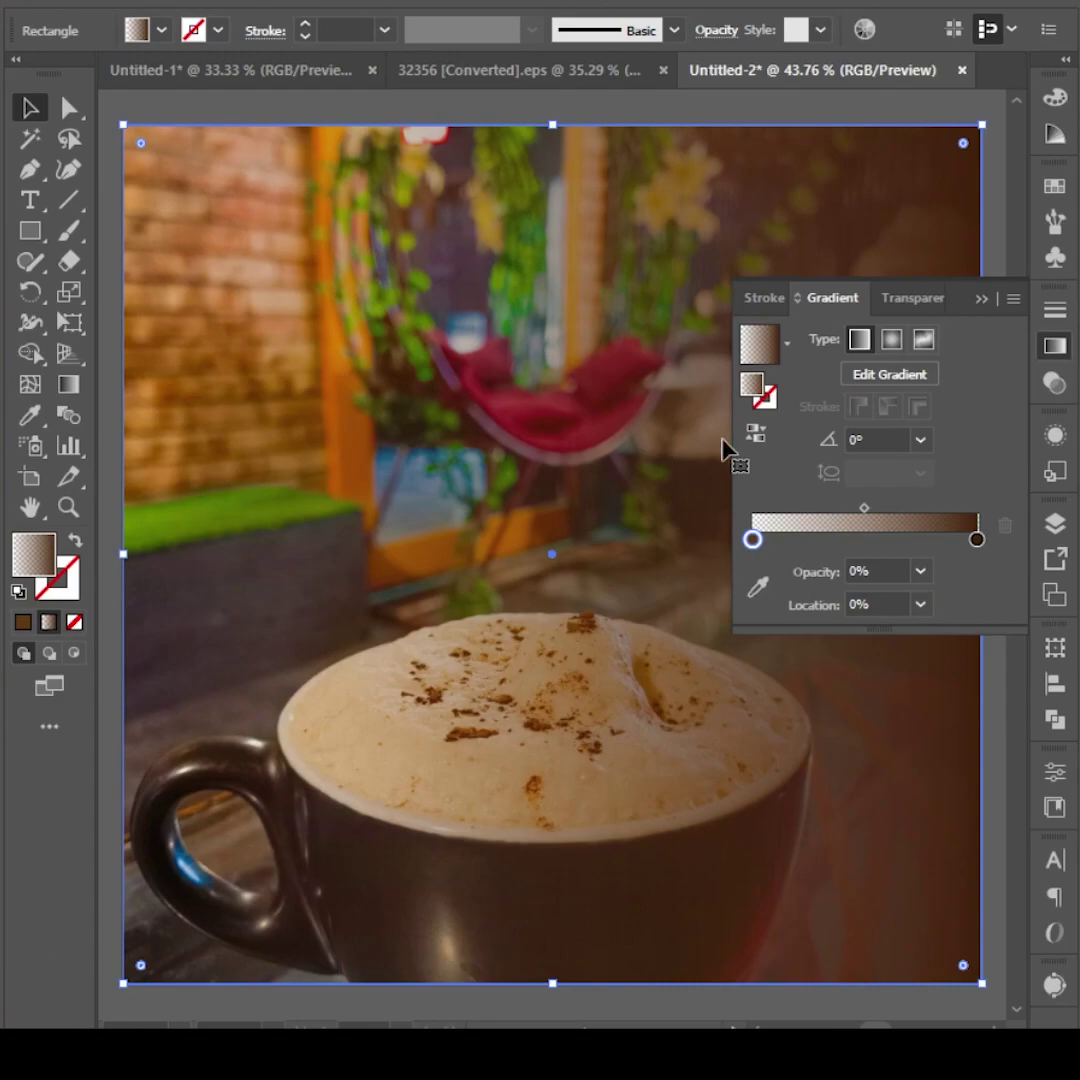
Set the gradient angle to 90 so the brown fades vertically over the photo
text(90)
key(Return)
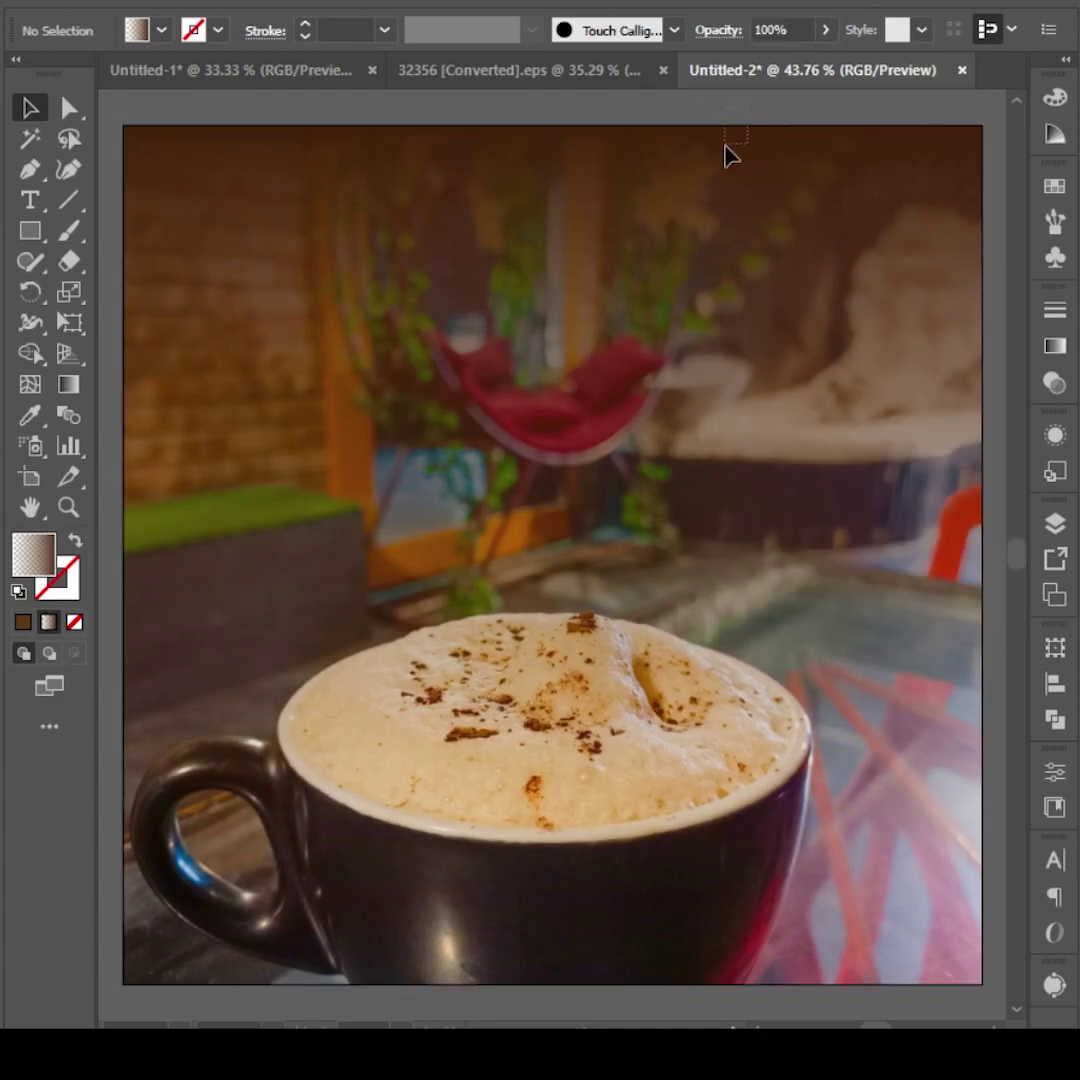
Arrange the headline in front of the photo with the white steam above the cup
key(ctrl+shift+[)
key(ctrl+z)
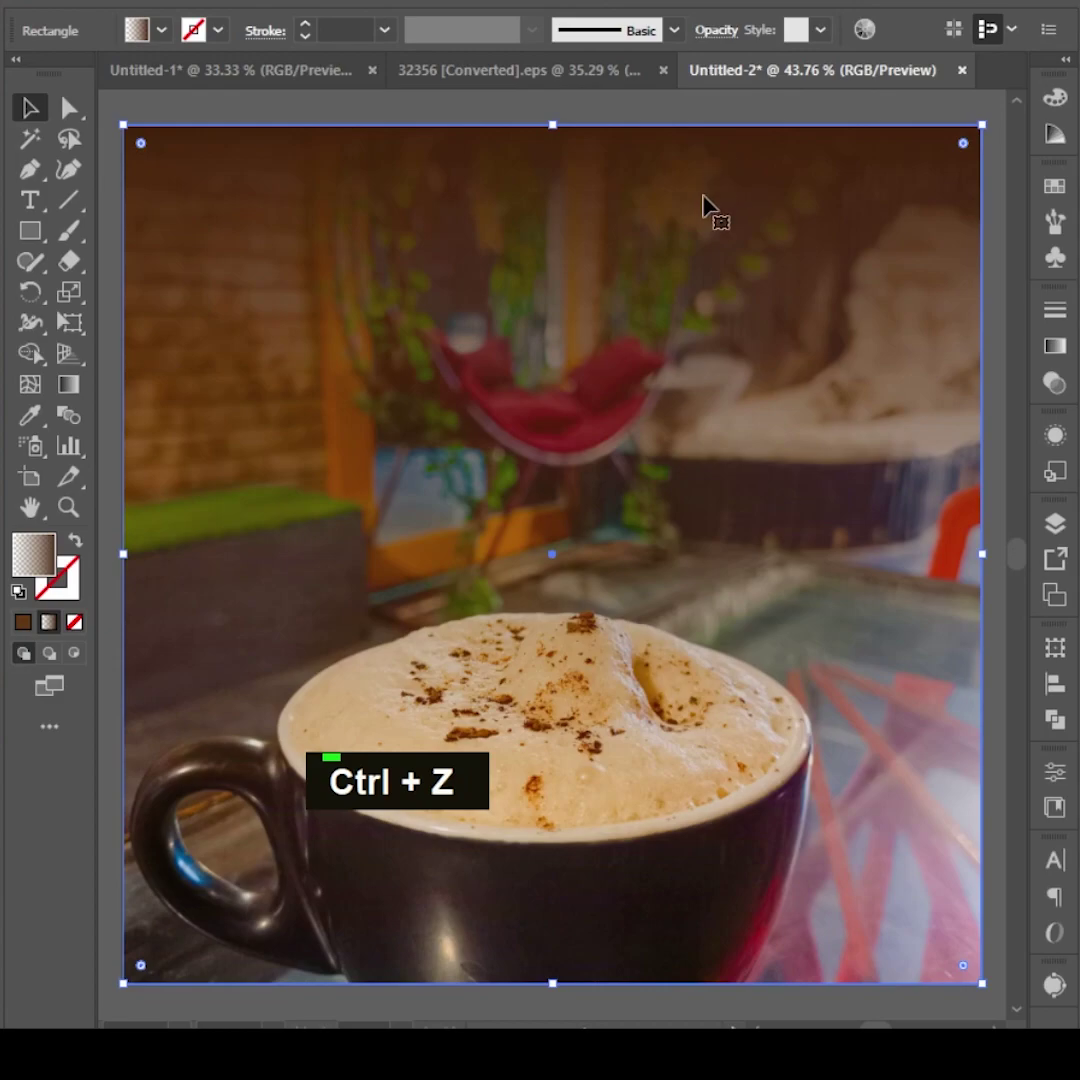
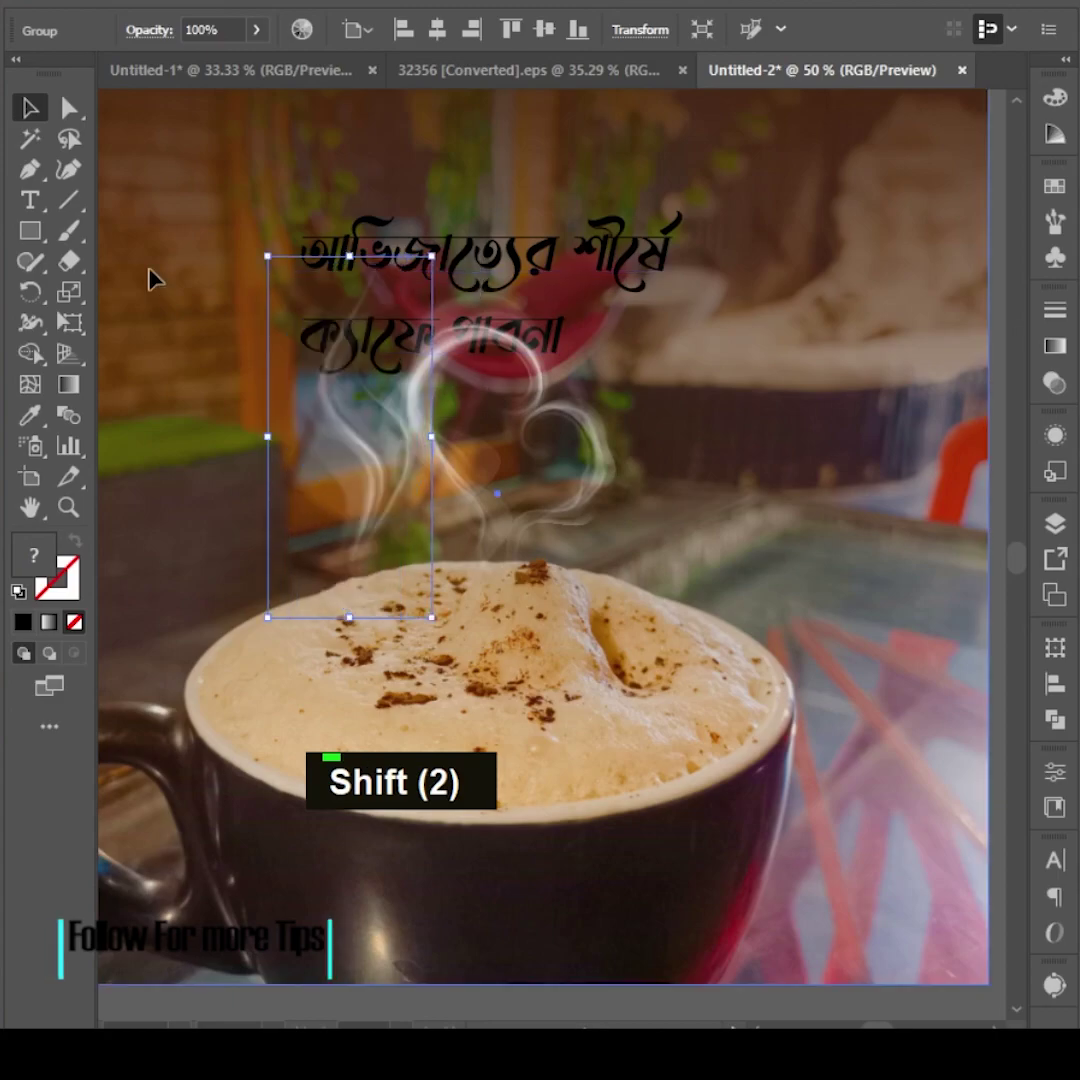
scroll(down, 3)
Colour the headline orange, lock the photo, and draw an orange-stroked square near its top-left
double_click(597, 185)
key(ctrl+2)
scroll(up, 3)
double_click(601, 329)
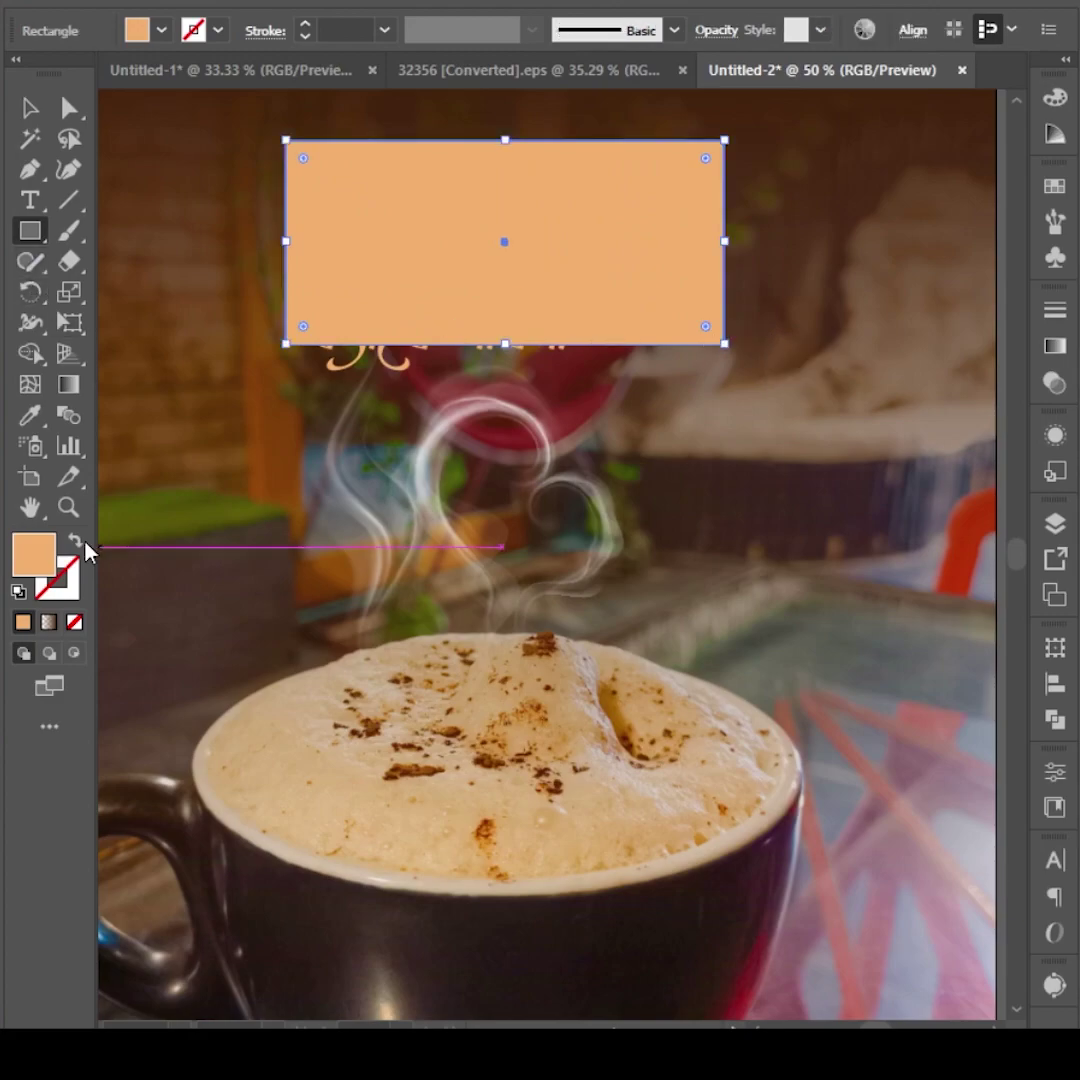
scroll(up, 3)
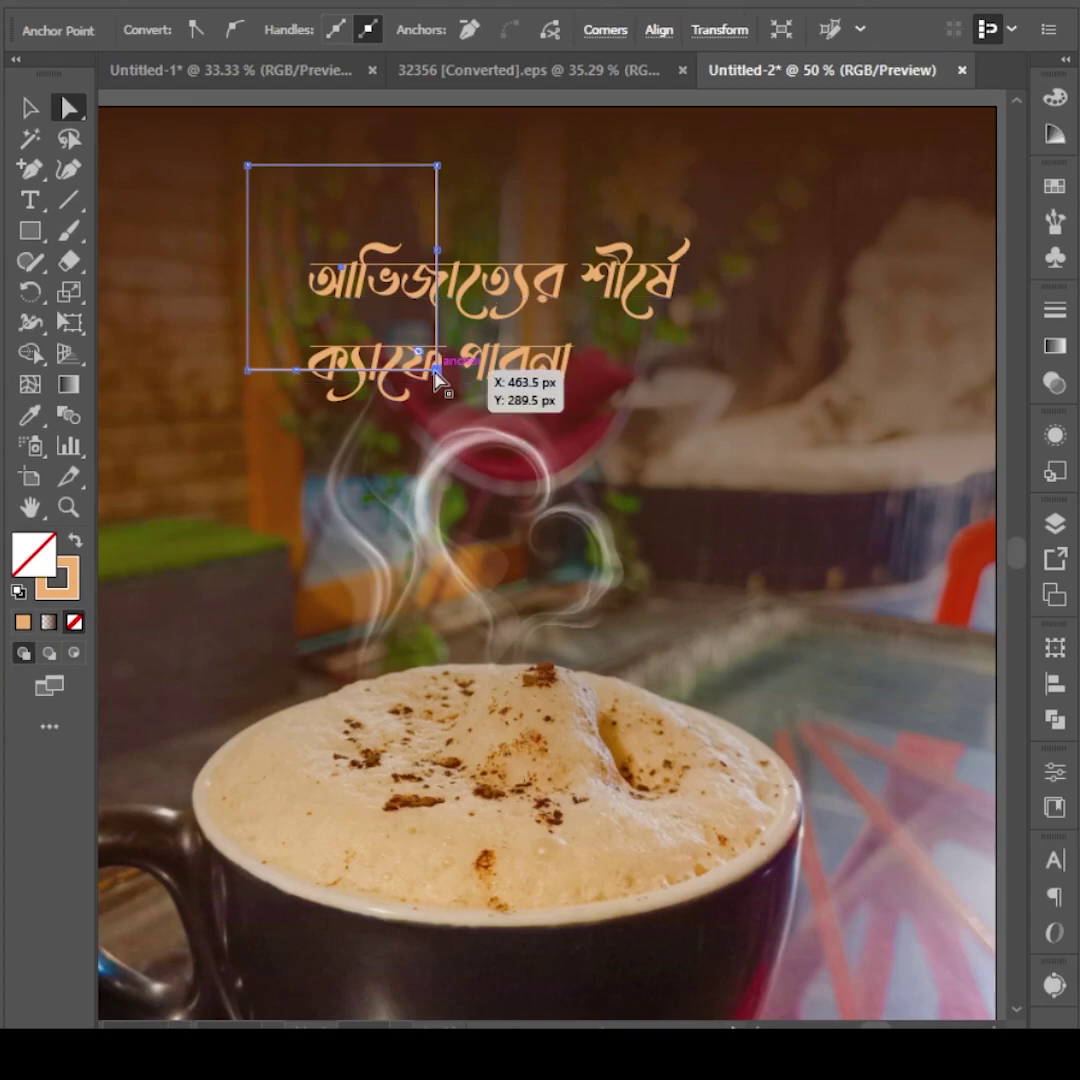
Delete a segment of the square to leave an open 2 pt bracket frame around the headline
key(Delete)
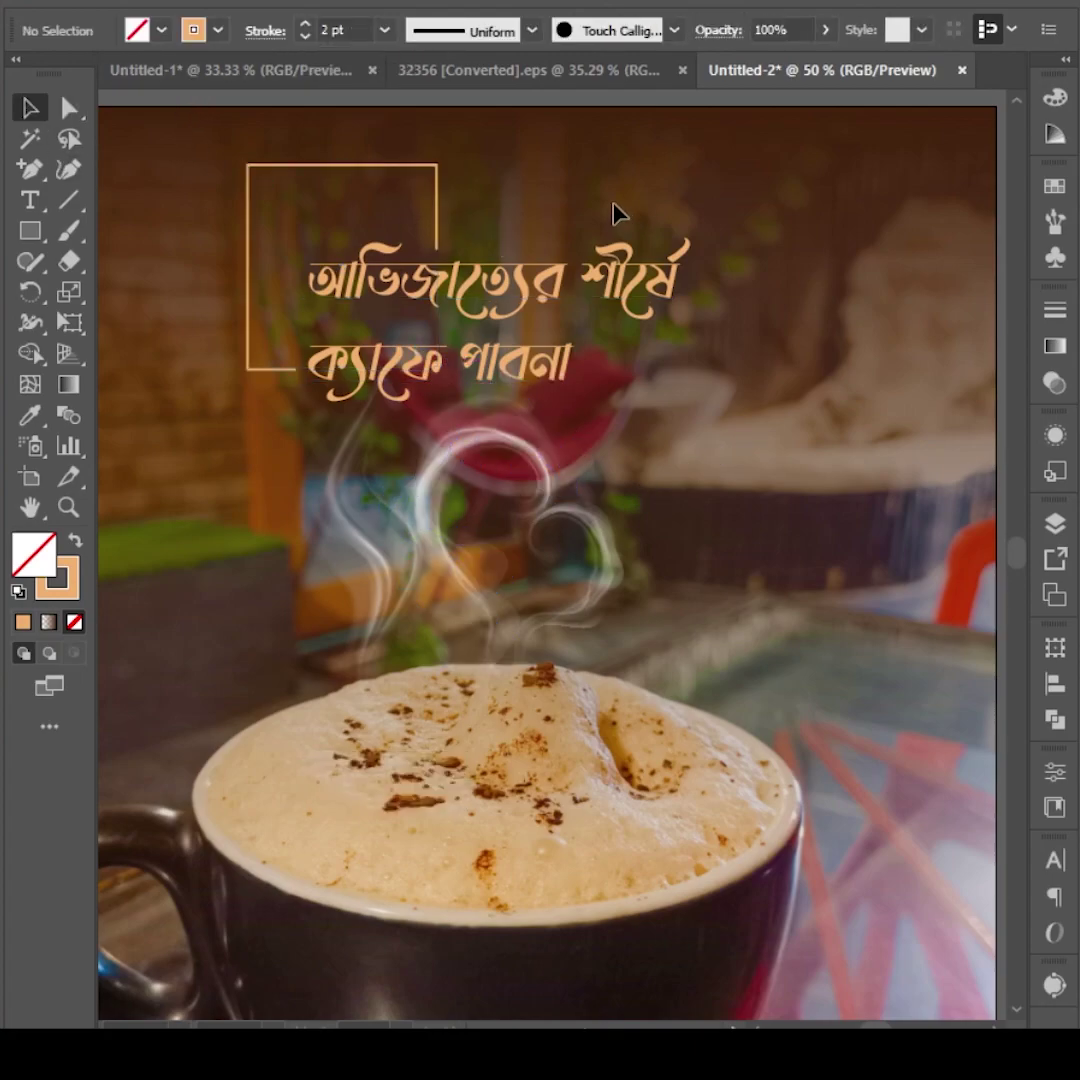
scroll(down, 3)
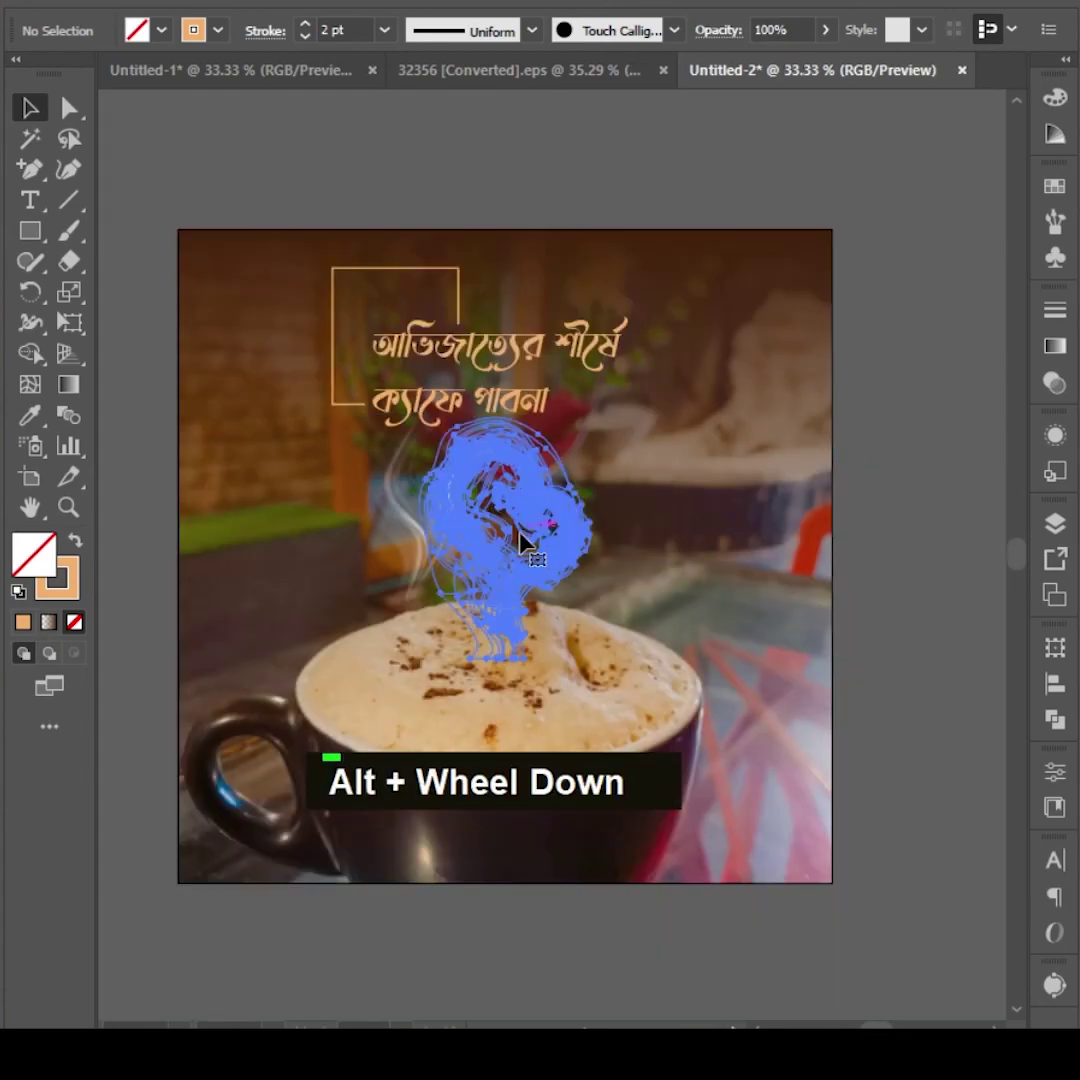
scroll(down, 3)
click(377, 494)
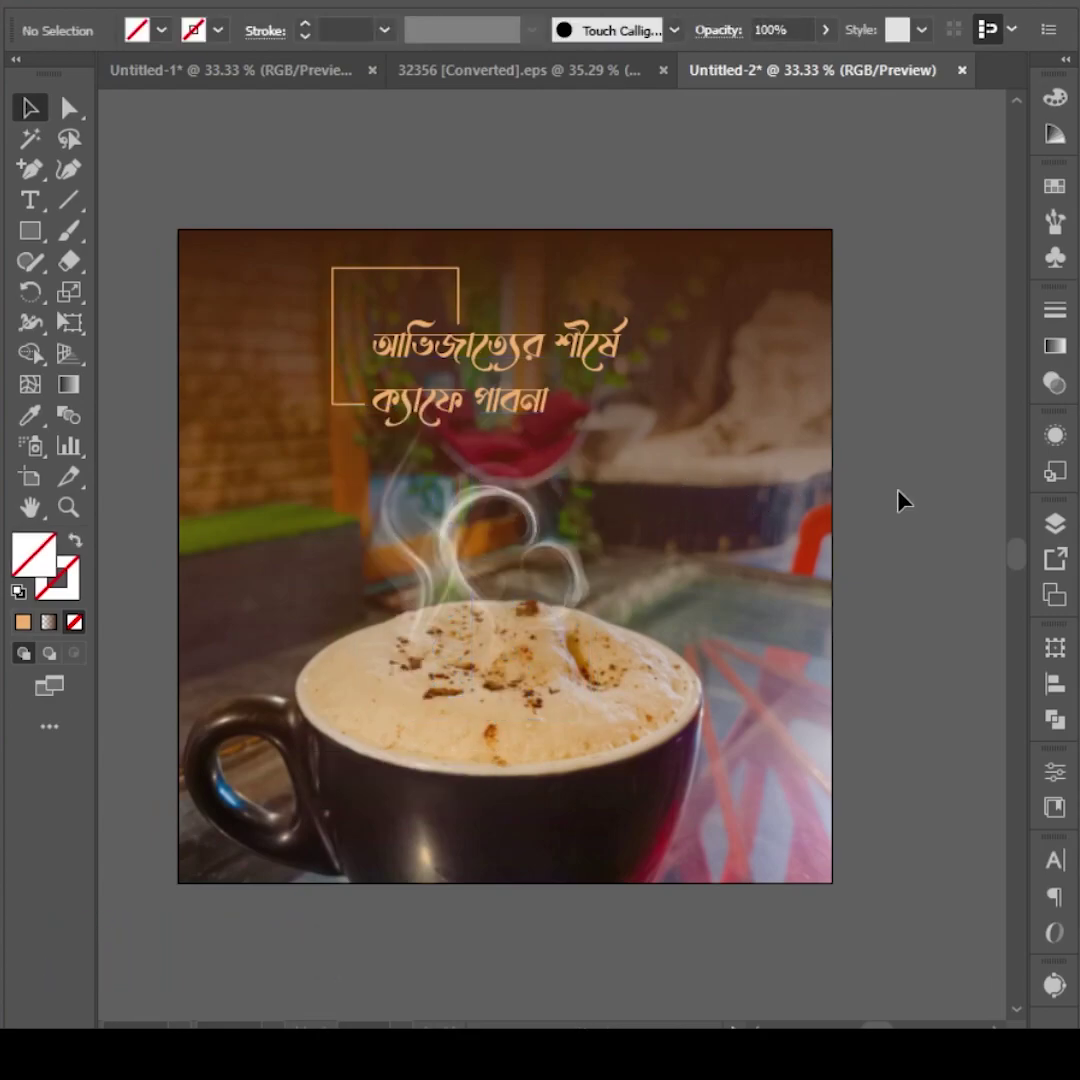
scroll(up, 3)
Browse the Home screen's recent files to find aa.ai holding the footer details
scroll(down, 3)
scroll(up, 3)
key(space)
scroll(up, 3)
scroll(down, 3)
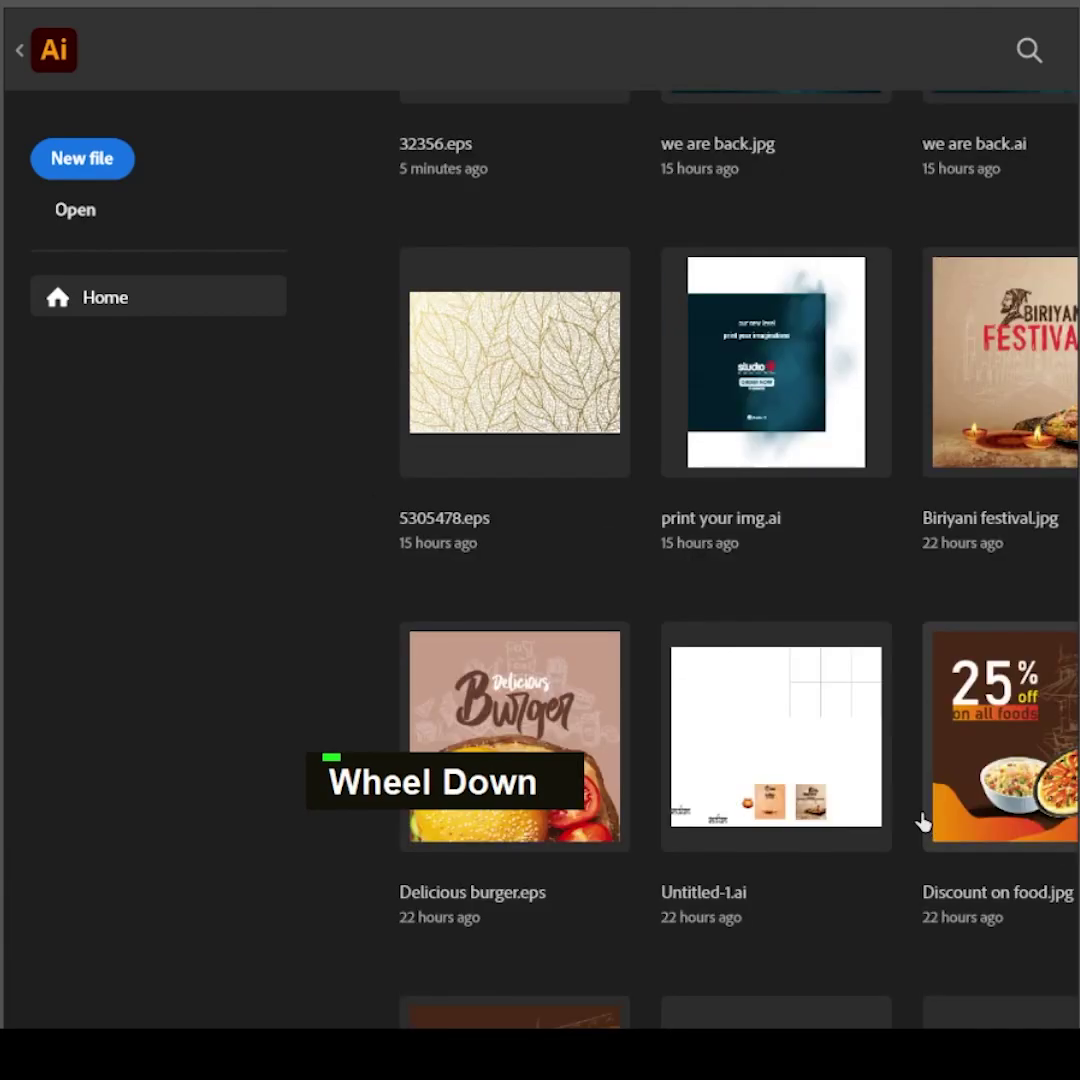
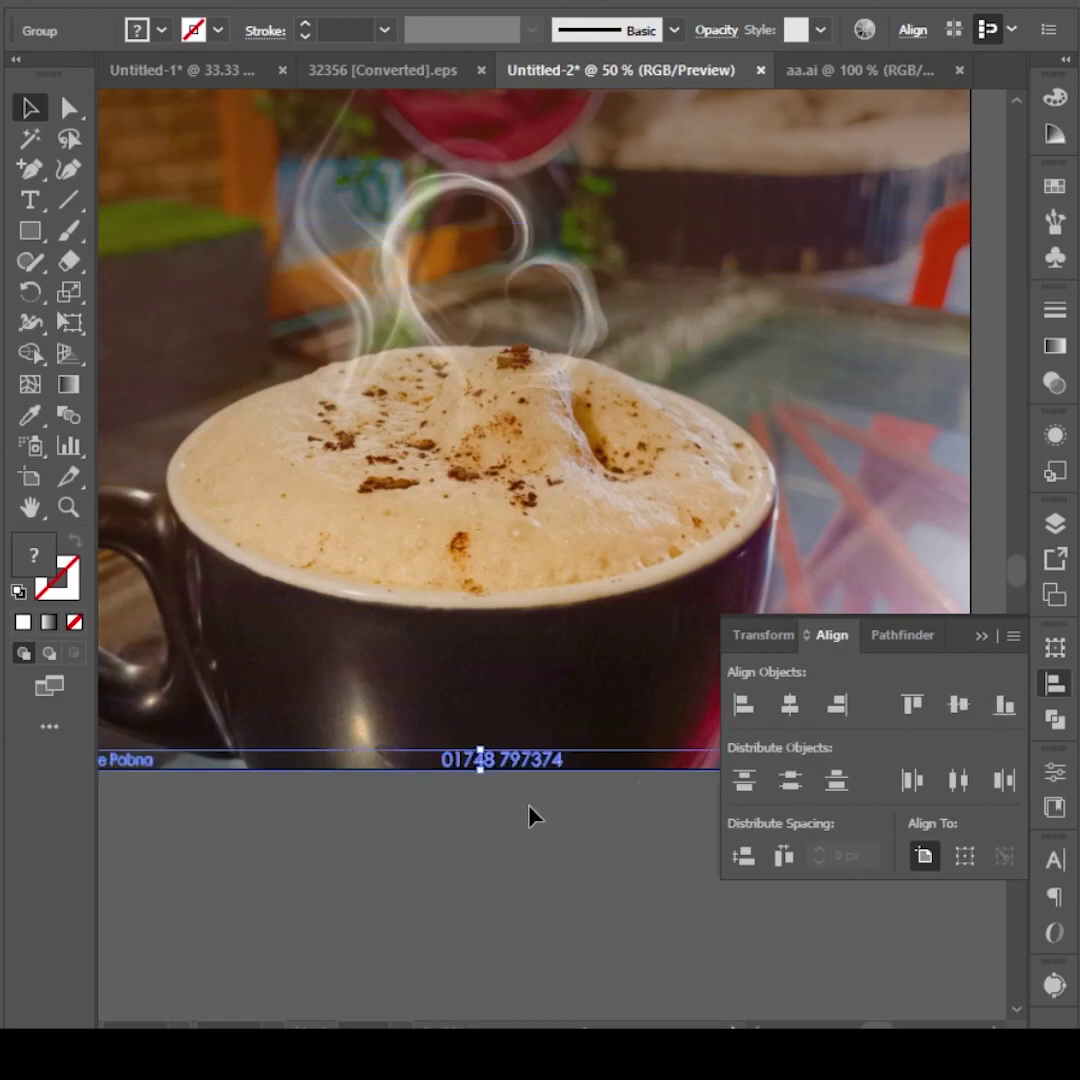
Place the footer with page name, phone and address along the bottom edge of the post
scroll(down, 3)
scroll(up, 3)
key(space)
scroll(down, 3)
key(space)
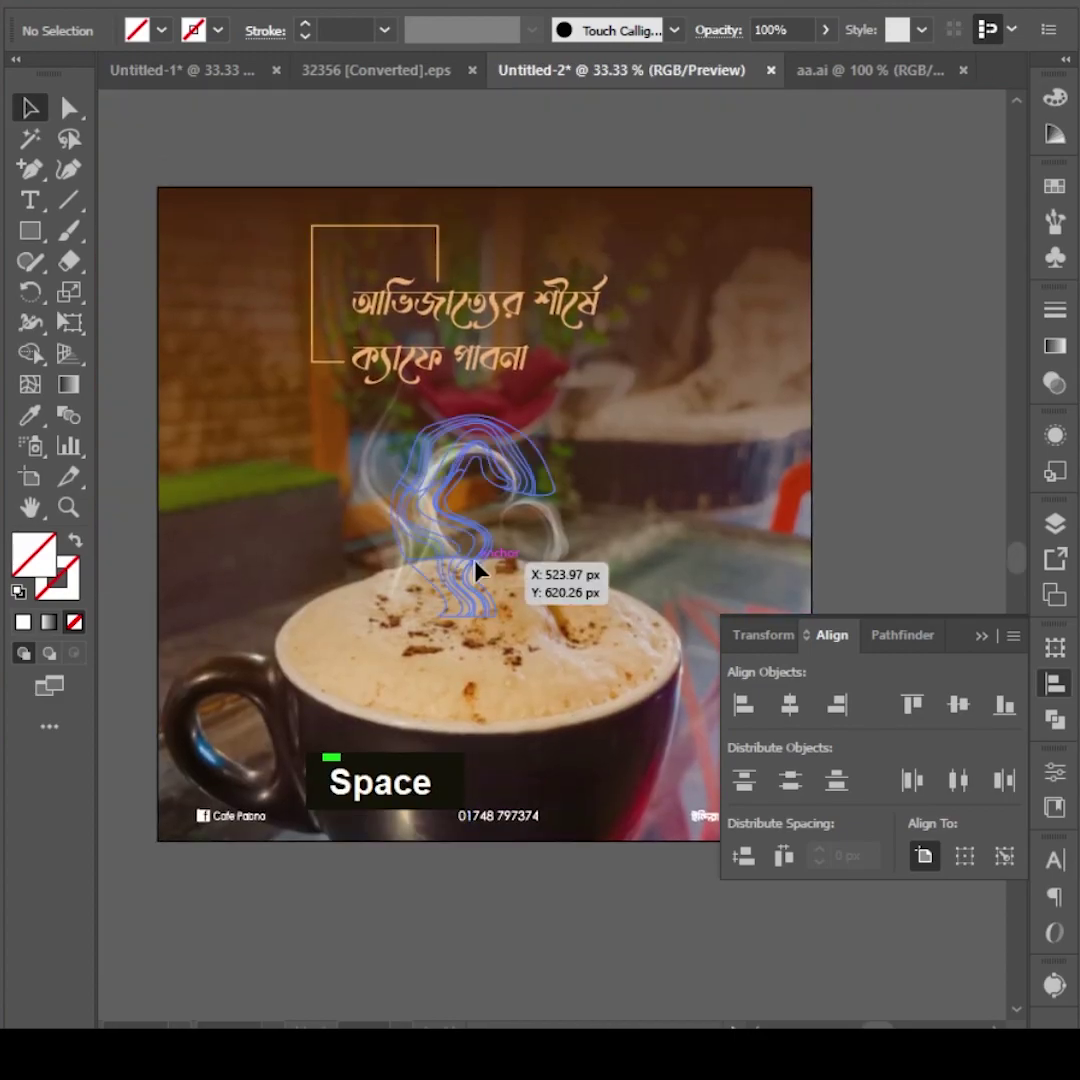
scroll(up, 3)
double_click(508, 365)
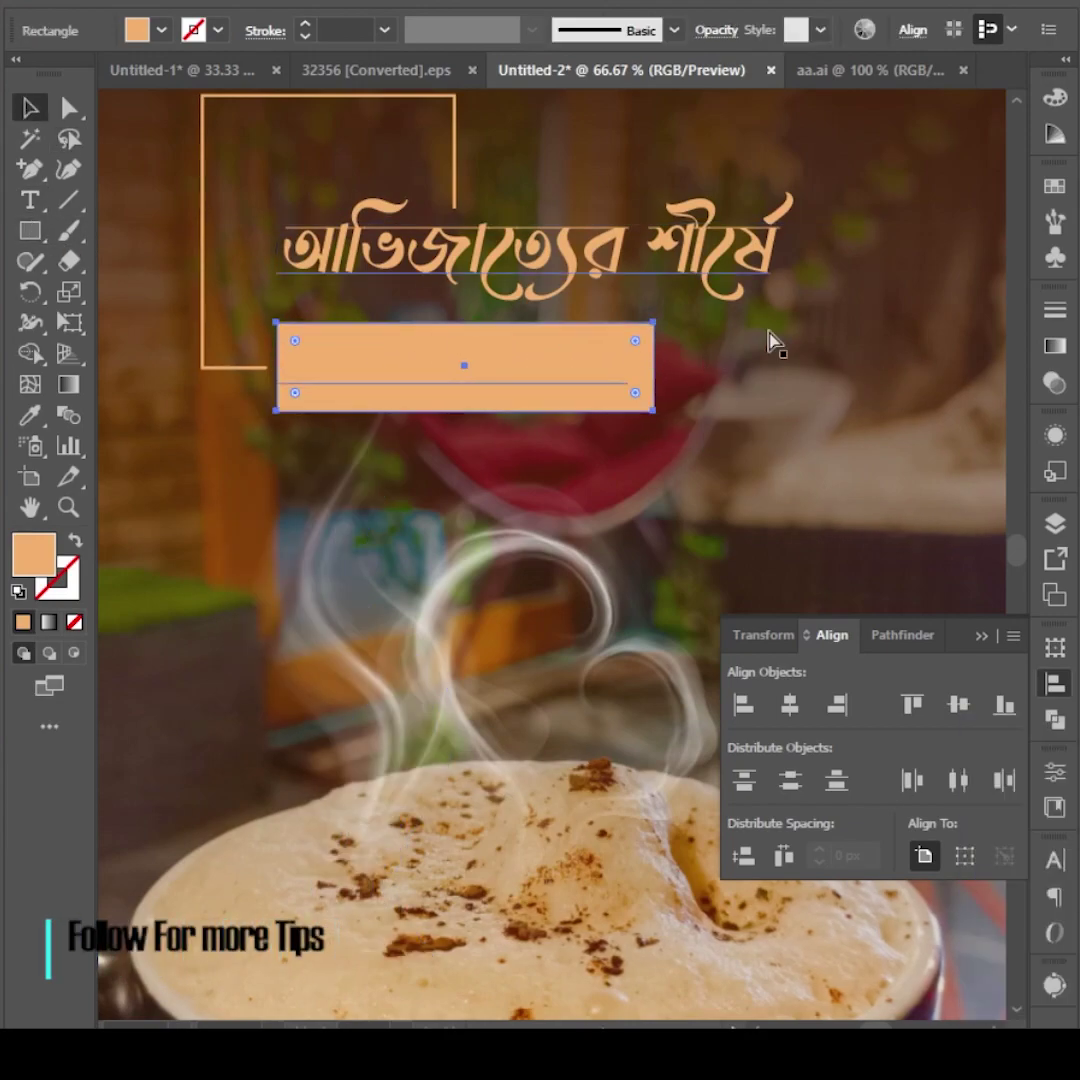
key(ctrl+[)
key(ctrl+shift+])
double_click(523, 371)
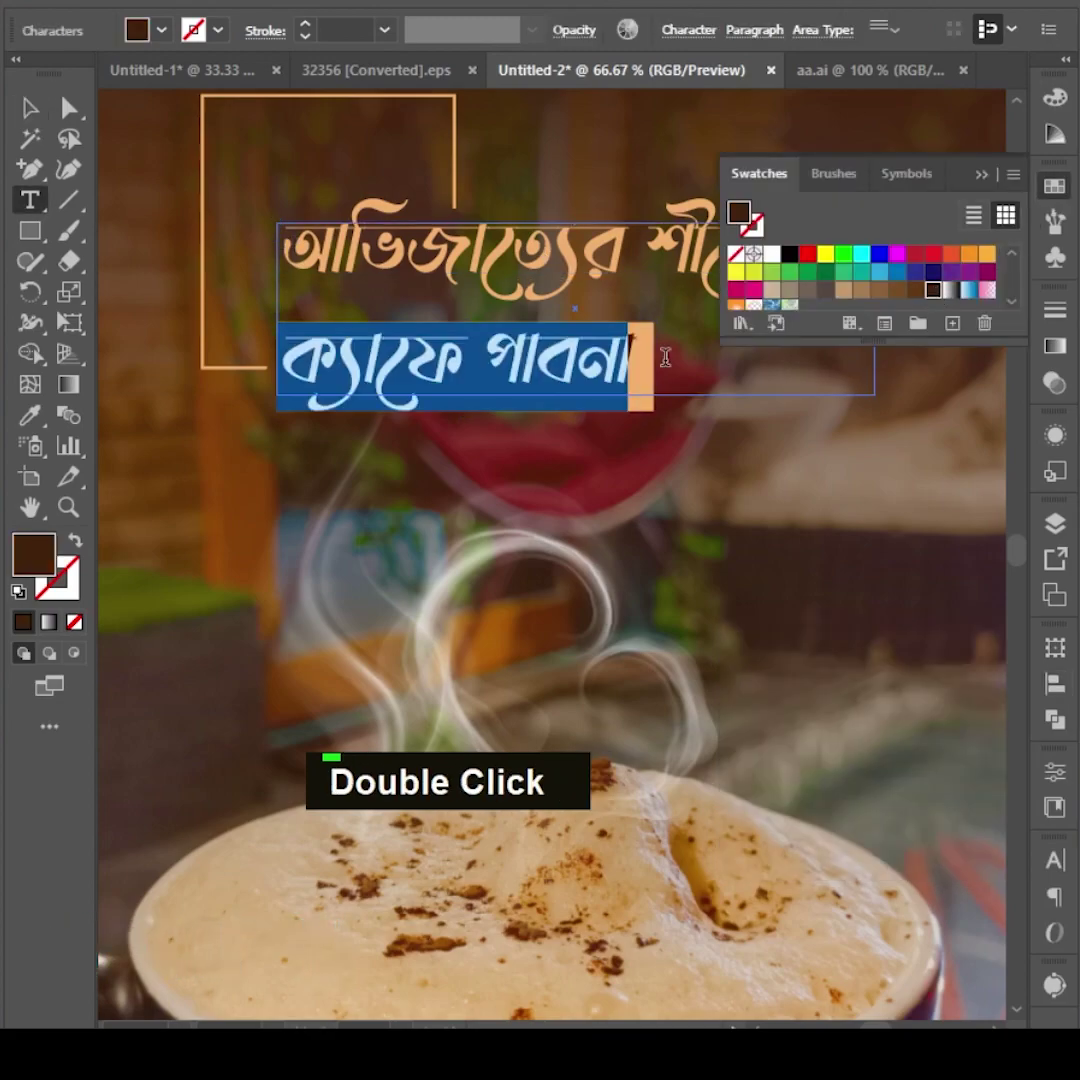
scroll(up, 3)
scroll(up, 3)
scroll(down, 3)
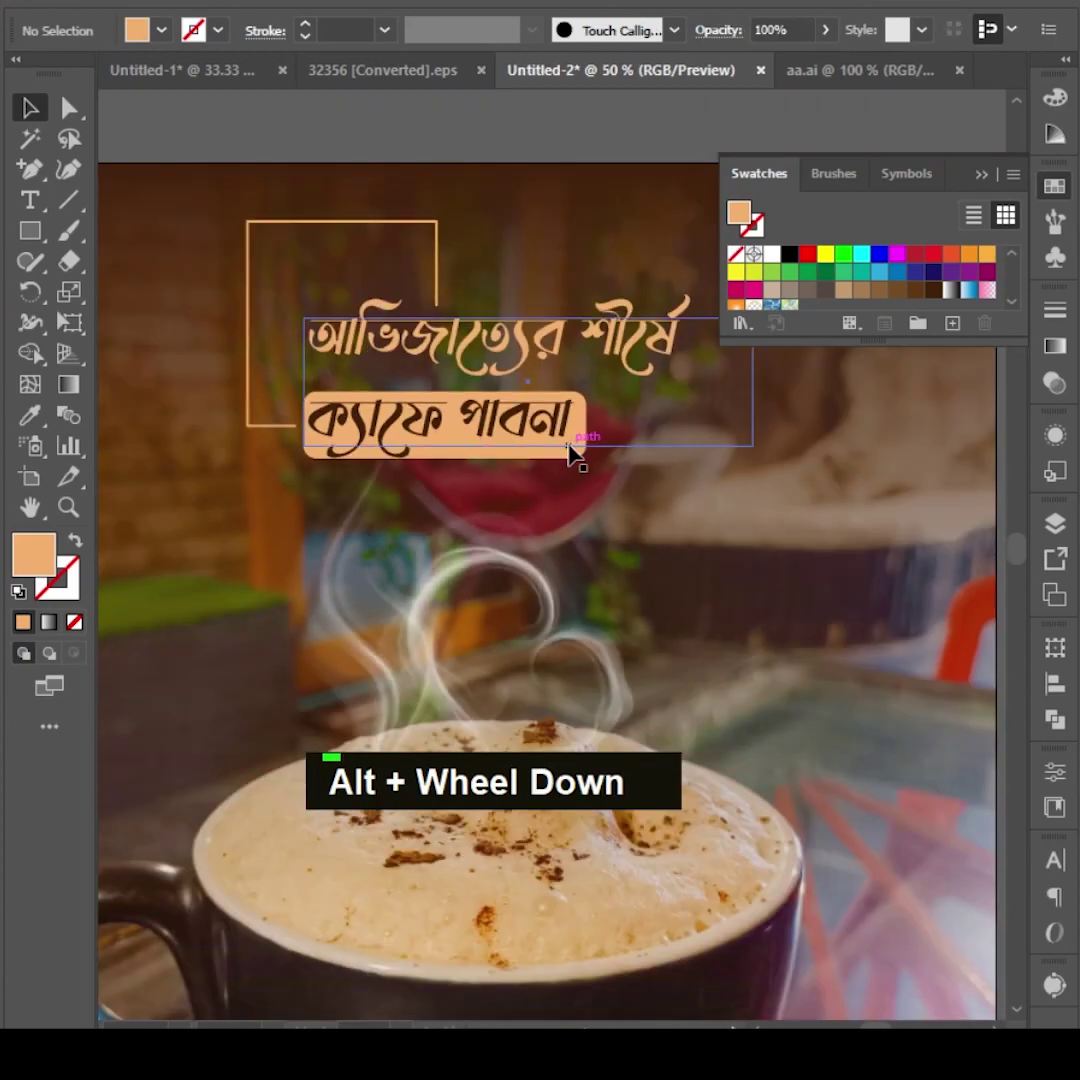
double_click(517, 442)
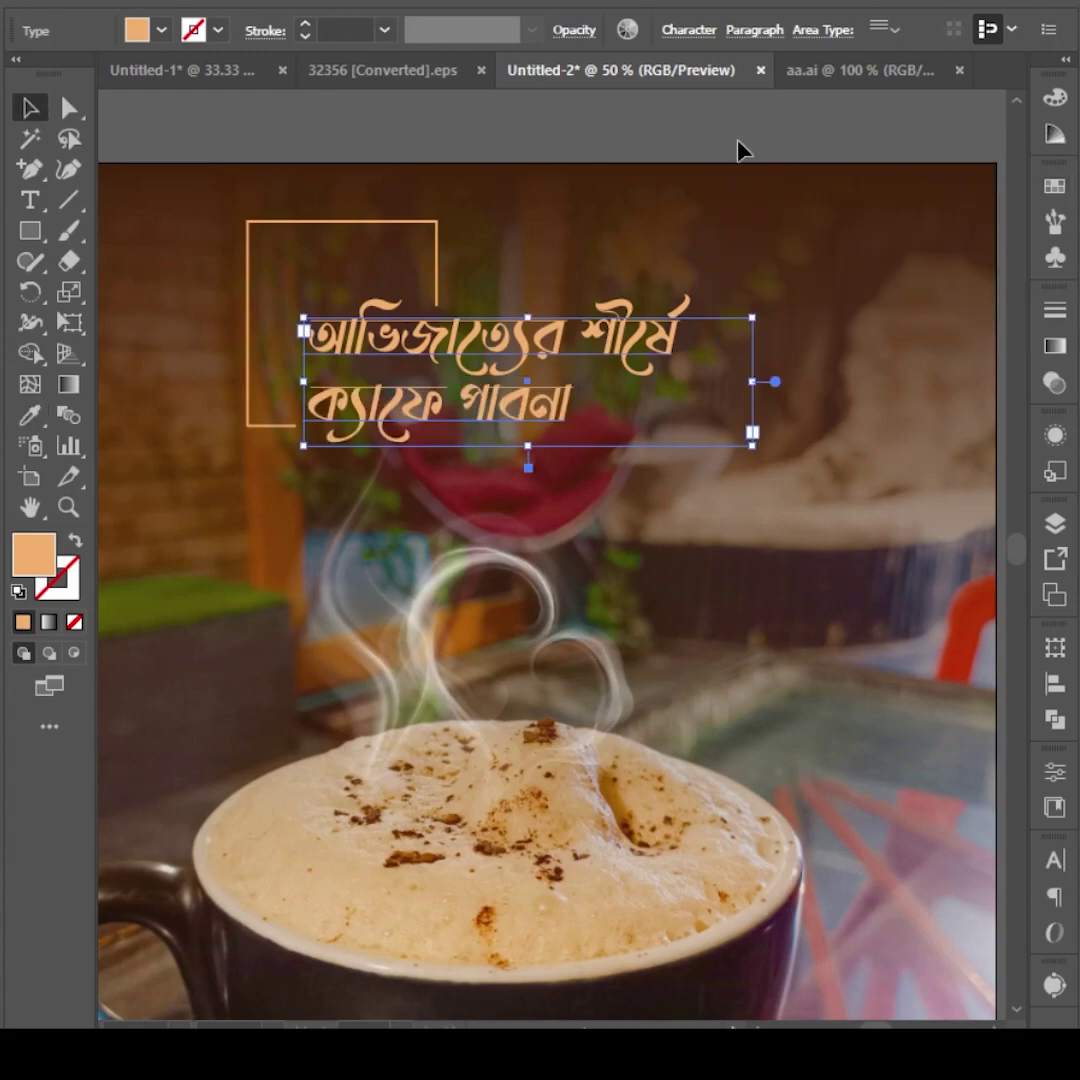
scroll(down, 3)
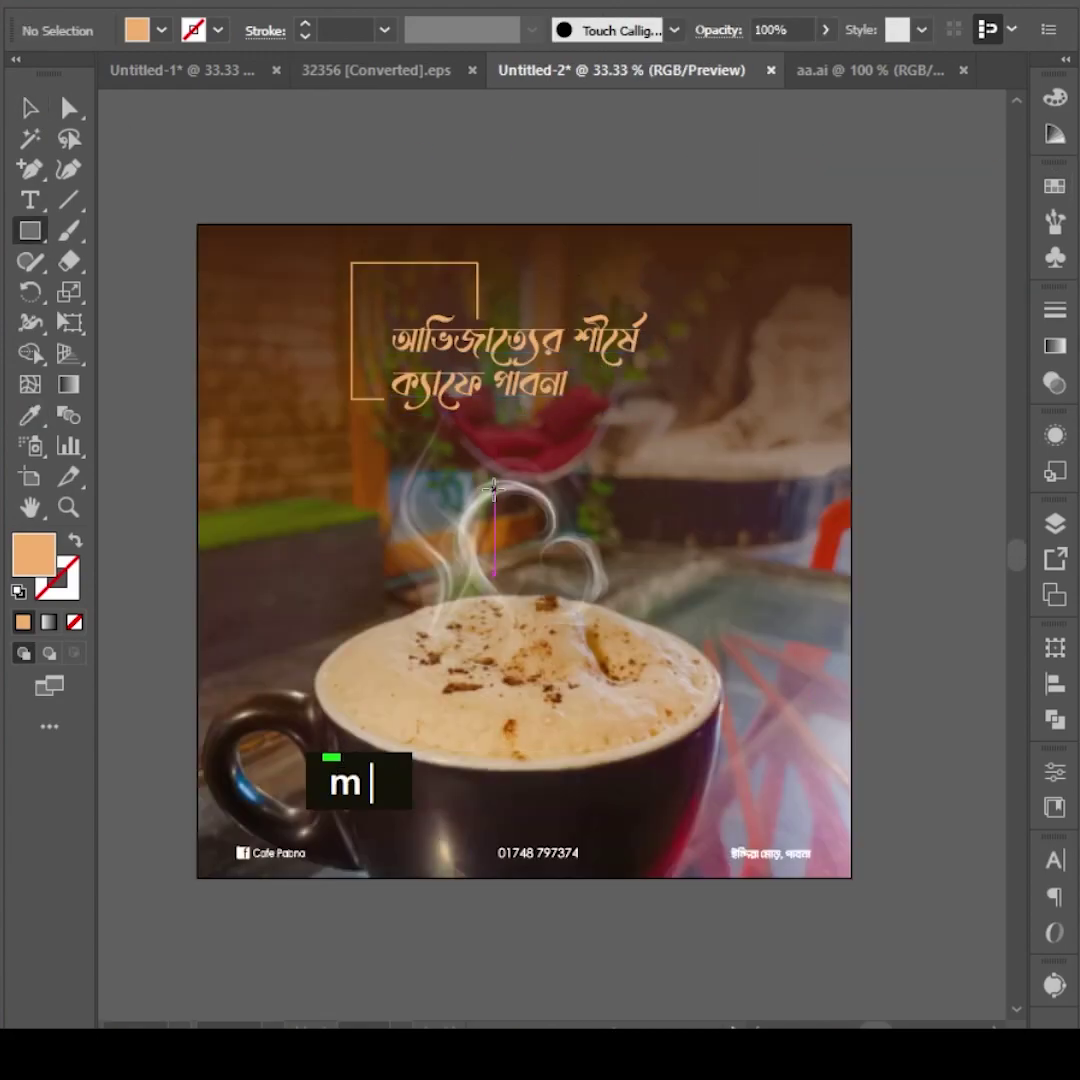
Create a 1000 × 1000 px rectangle with no fill and a 1 pt orange stroke
text(m000)
text(1000)
key(Return)
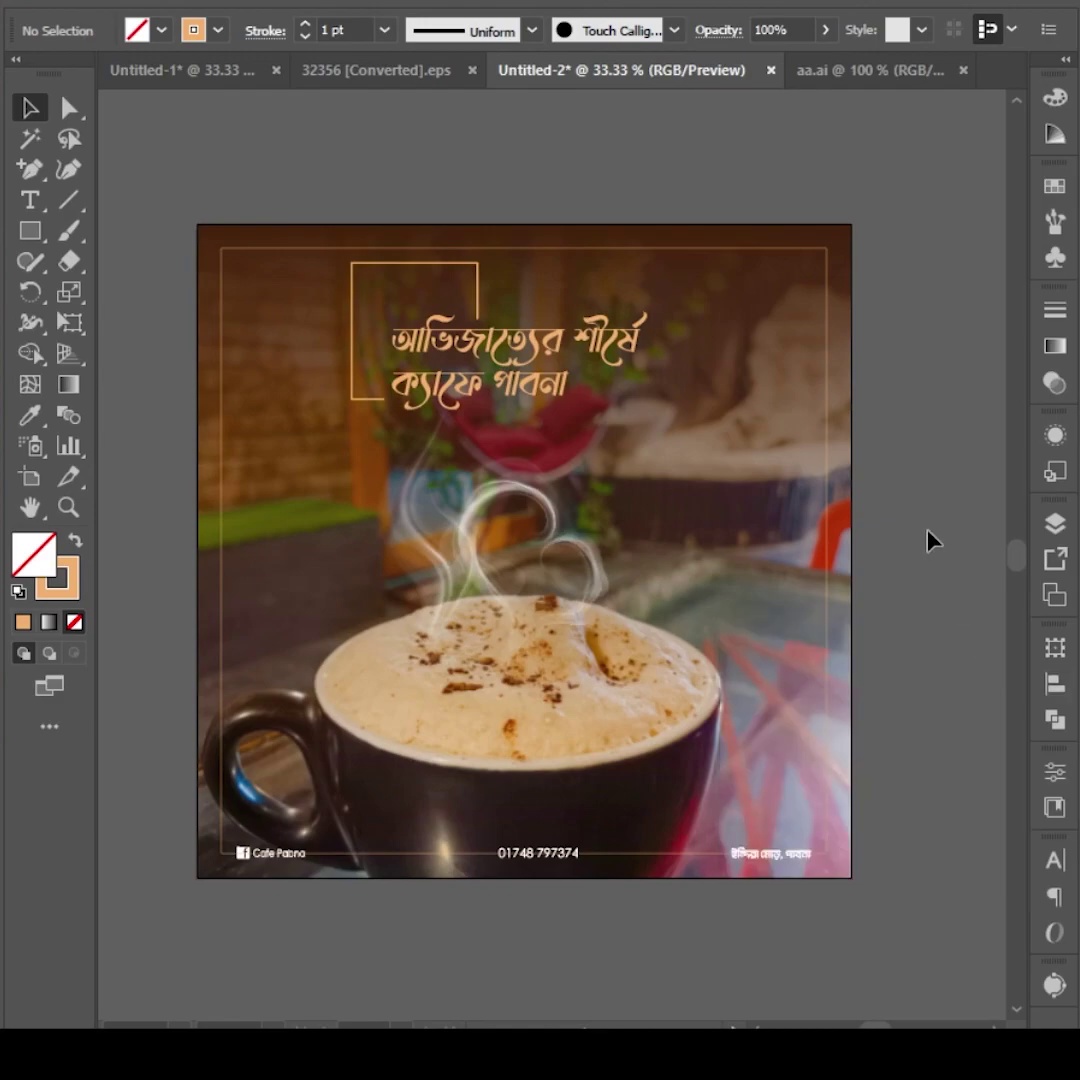
Bring the border to the front, centre it on the artboard and remove a stray object
key(ctrl+shift+])
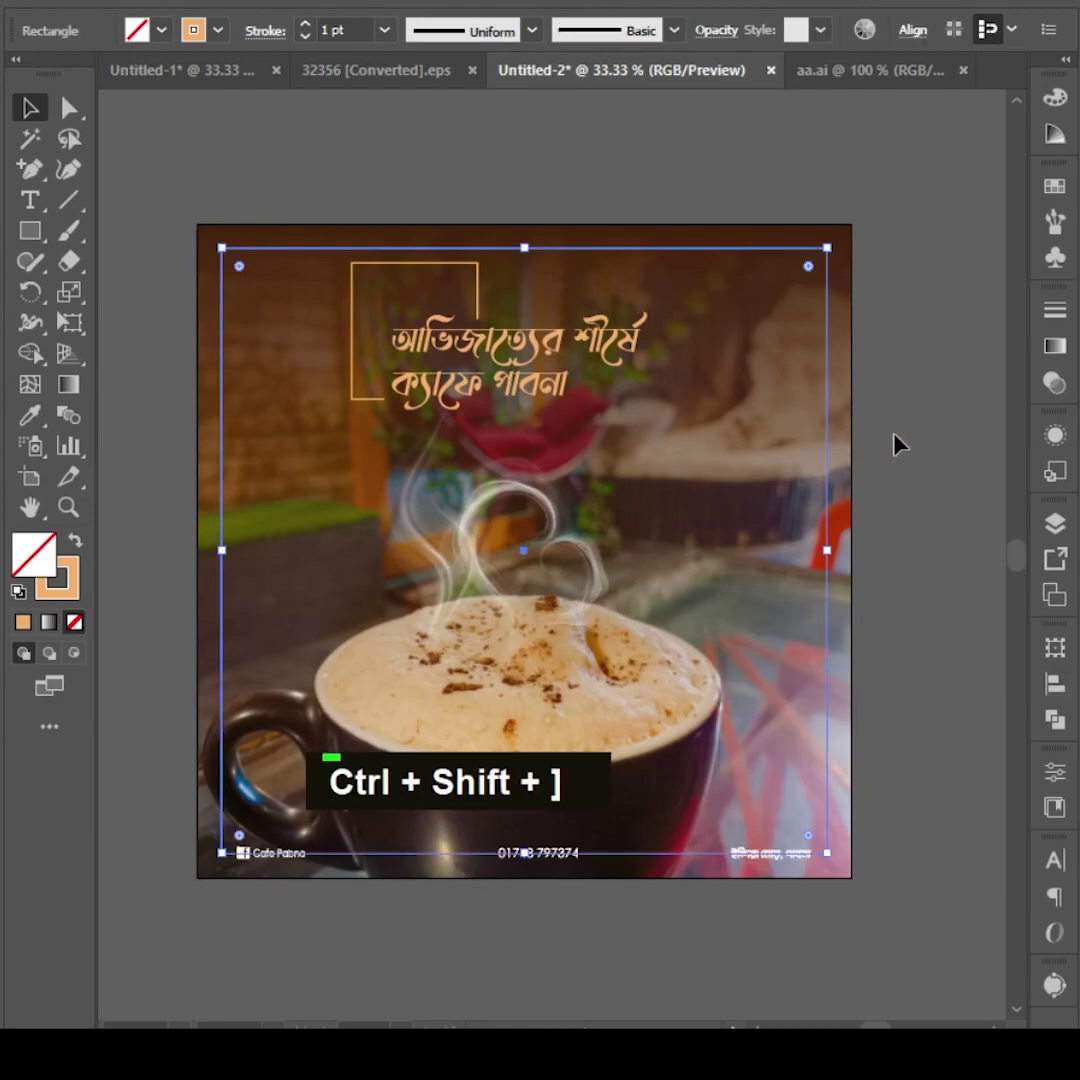
scroll(up, 3)
scroll(up, 3)
key(ctrl+shift+])
scroll(down, 3)
key(space)
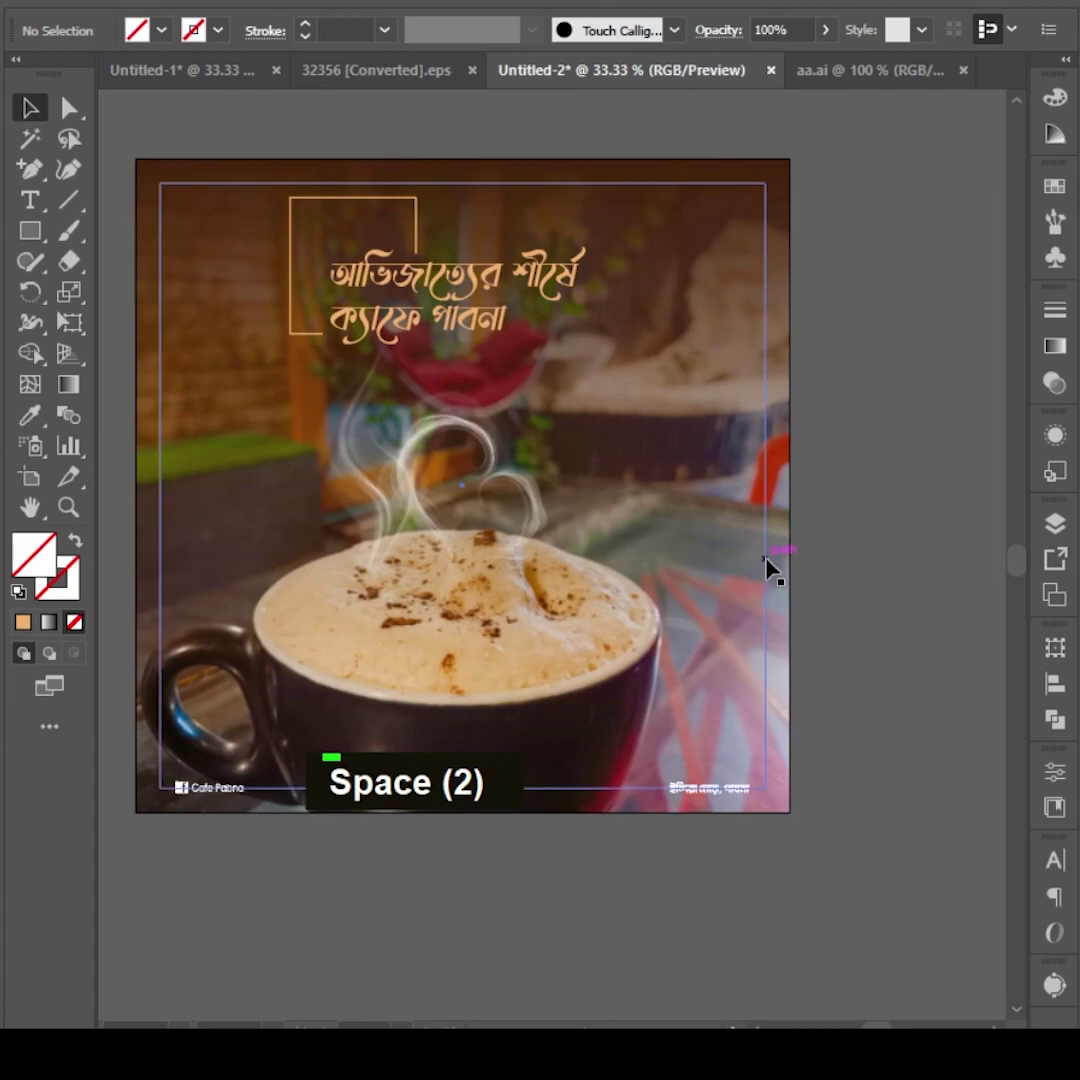
key(Delete)
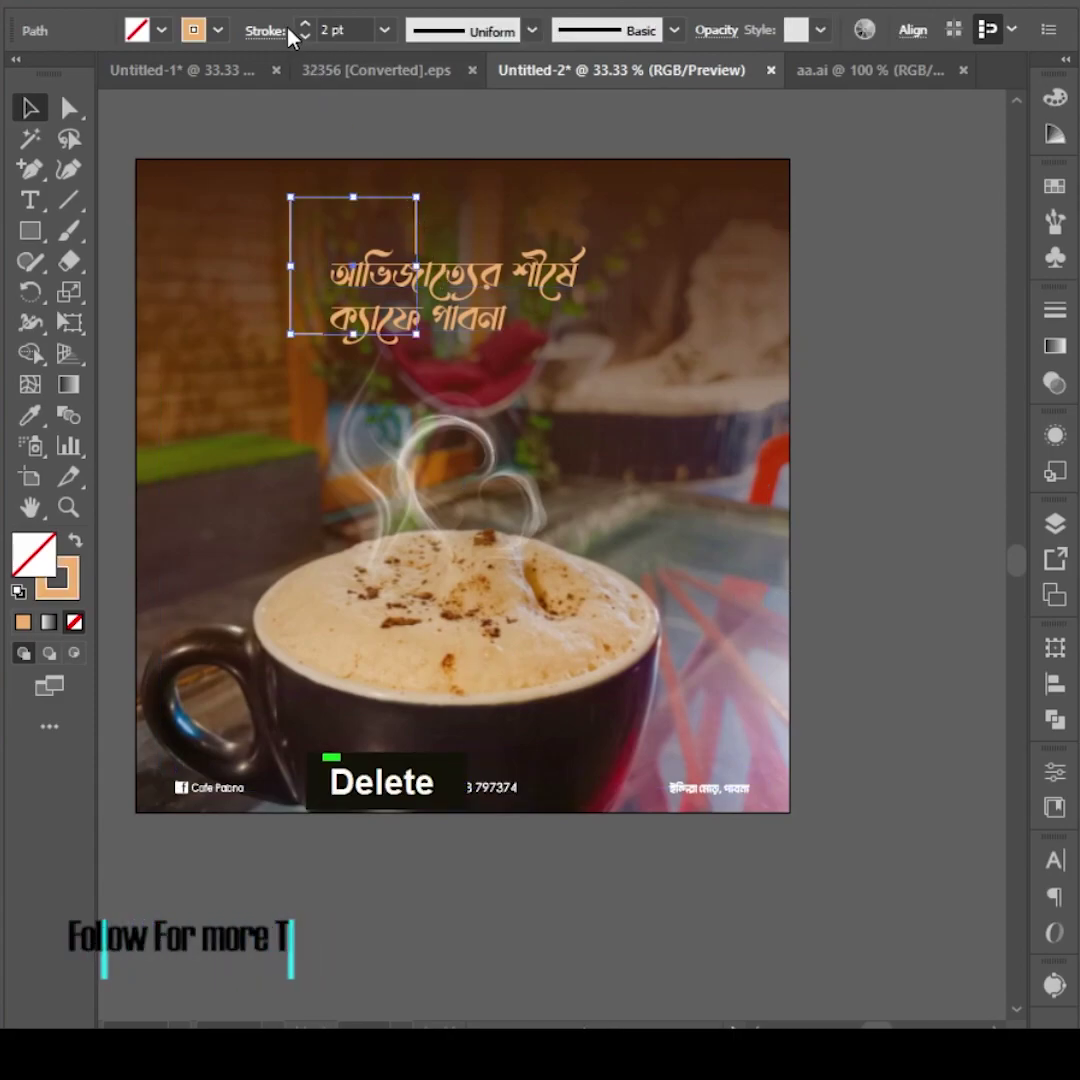
double_click(316, 29)
scroll(up, 3)
scroll(up, 3)
scroll(down, 3)
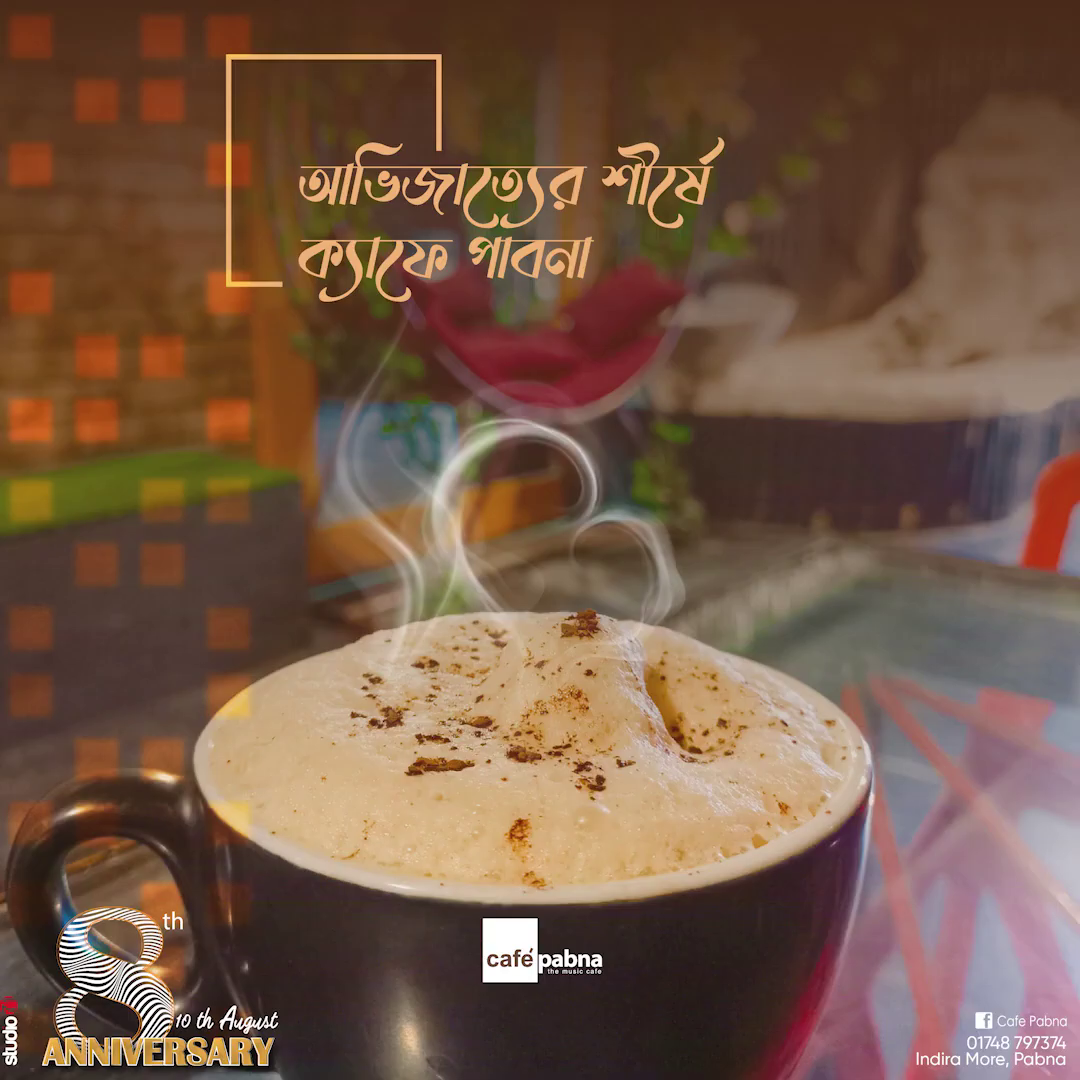